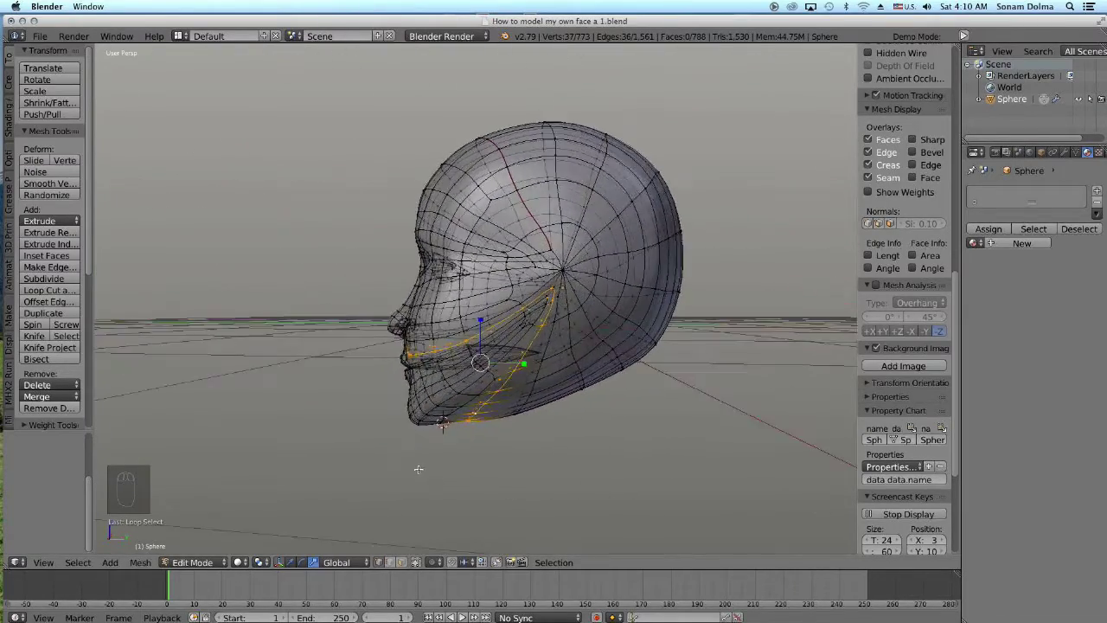
Select the jaw-to-ear edge loop on the head mesh for seam marking
key(c)
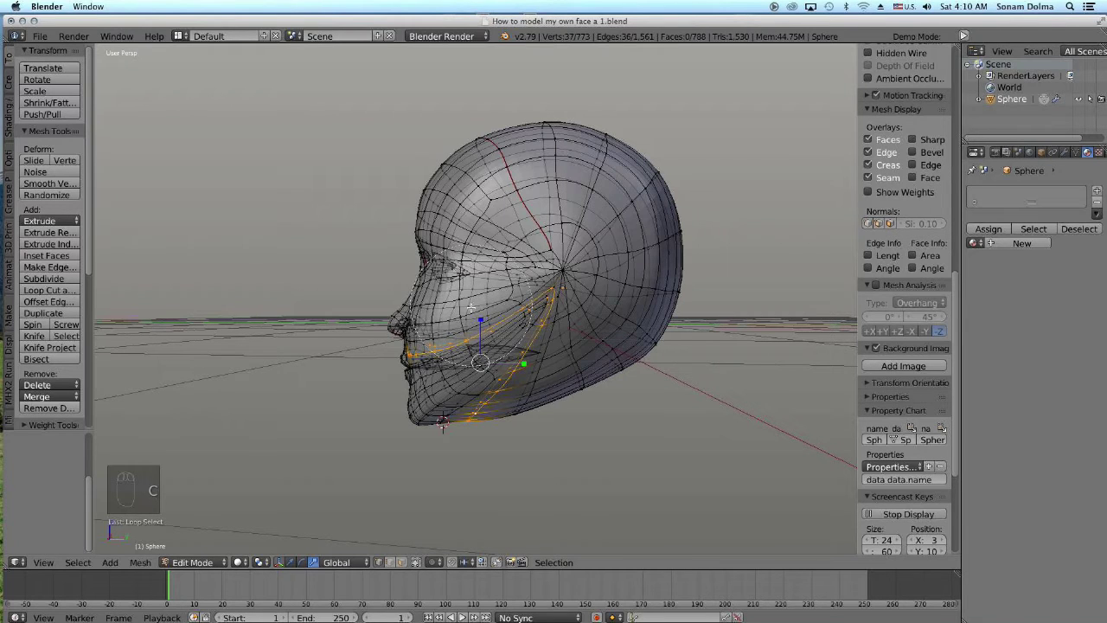
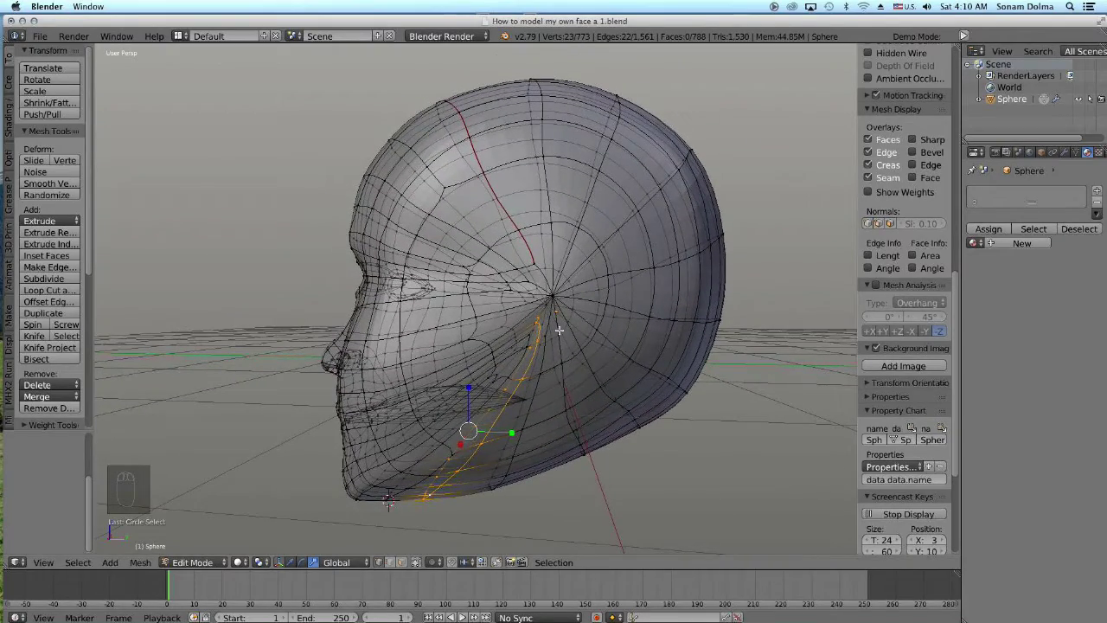
key(c)
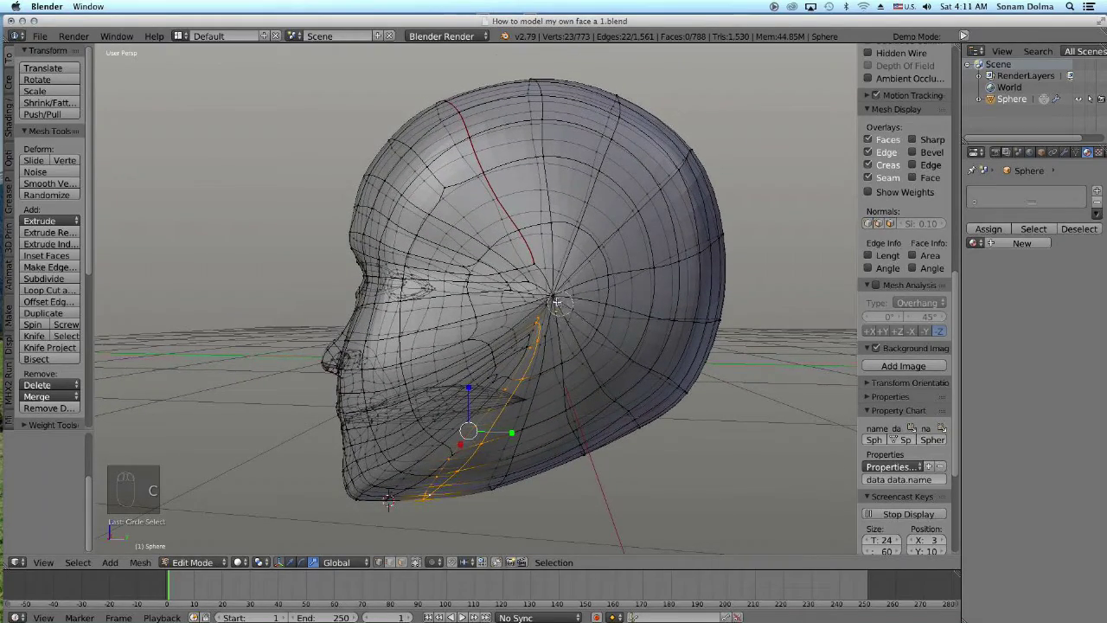
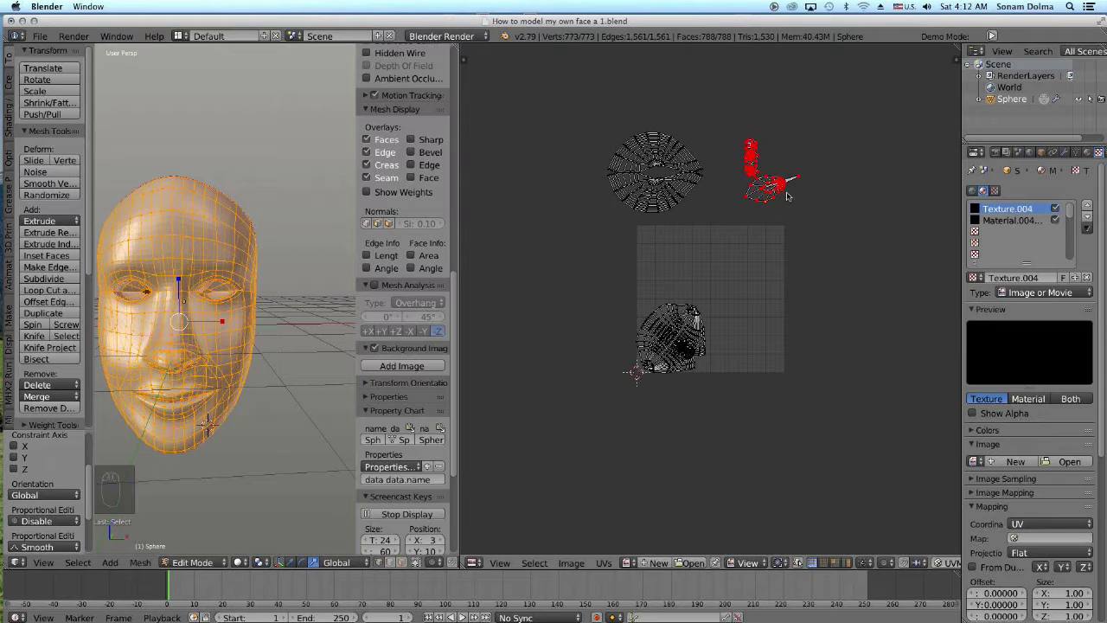
Select the vertices of the small side UV island to rearrange it
key(c)
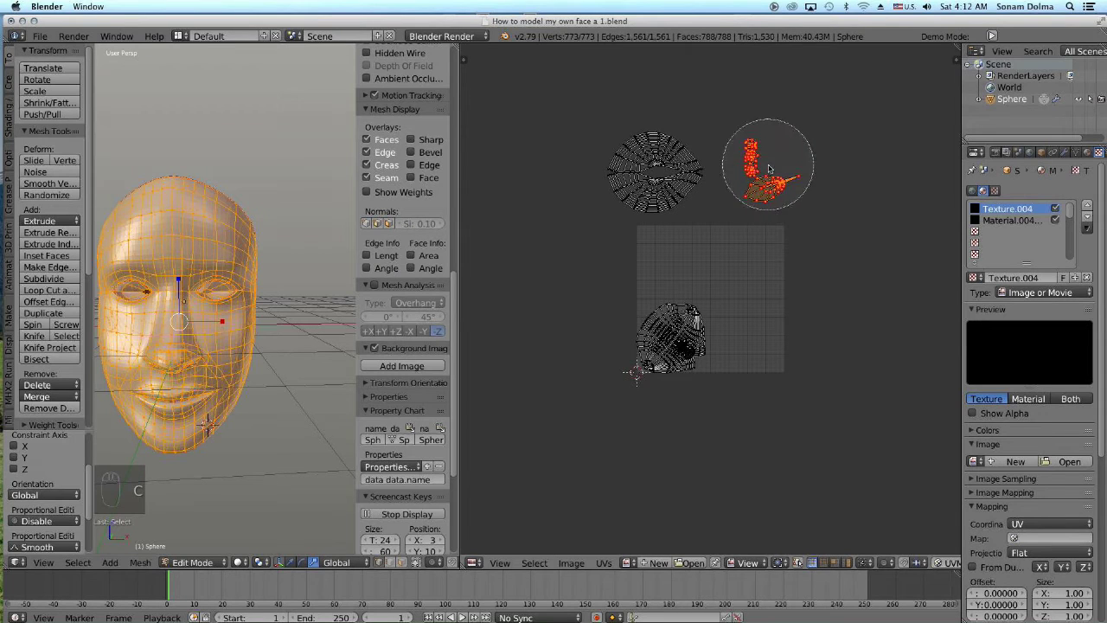
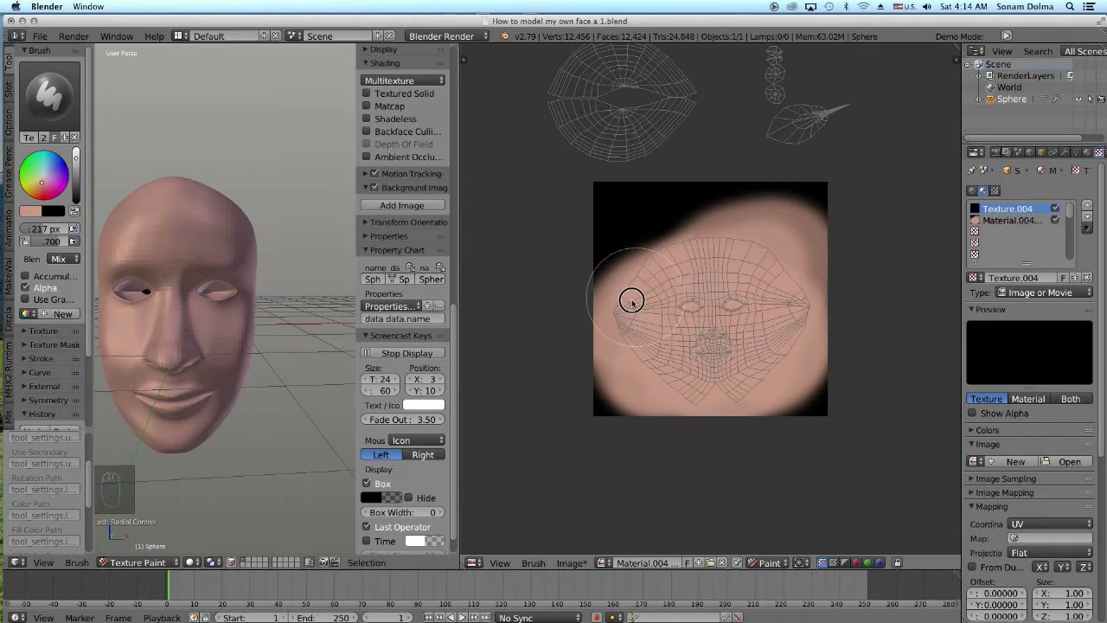
Paint skin tone across the forehead and upper face areas of the UV texture
drag(689, 321, 690, 256)
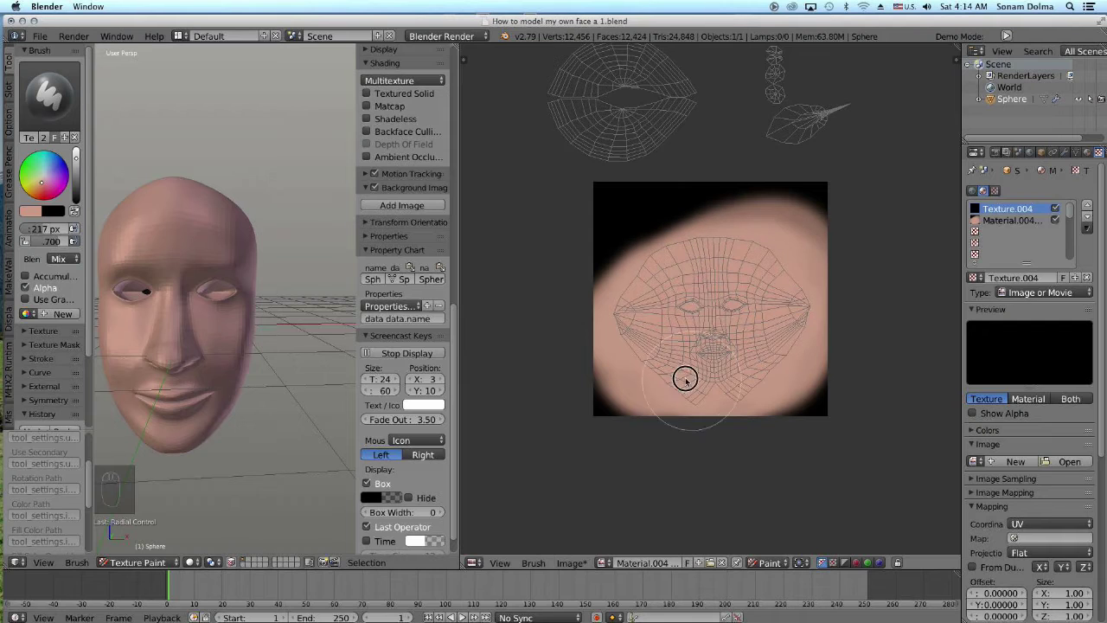
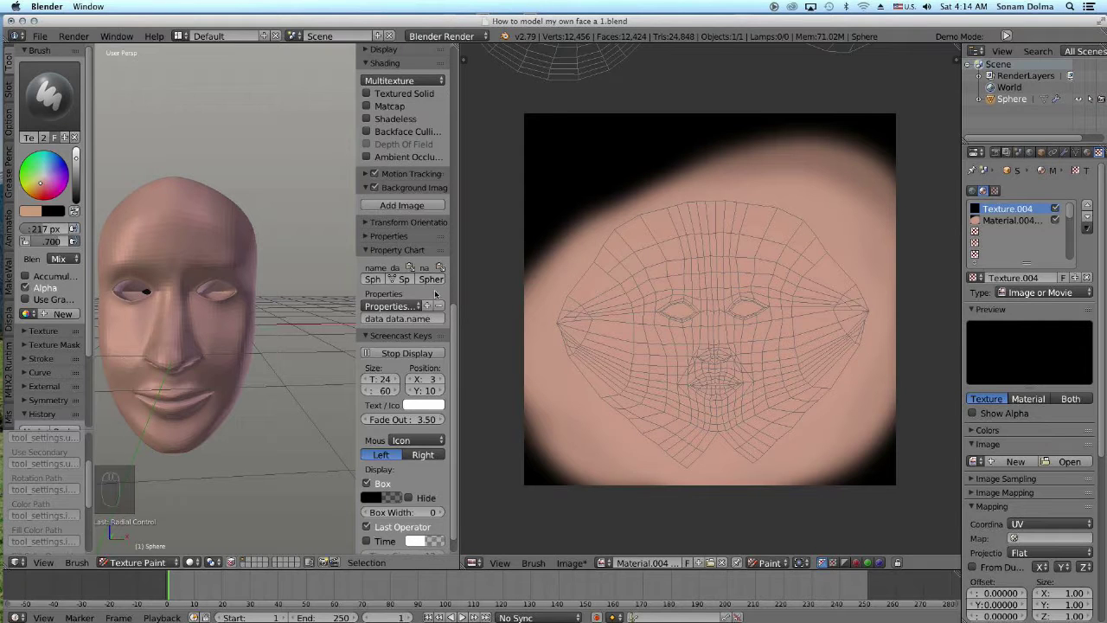
drag(669, 351, 702, 227)
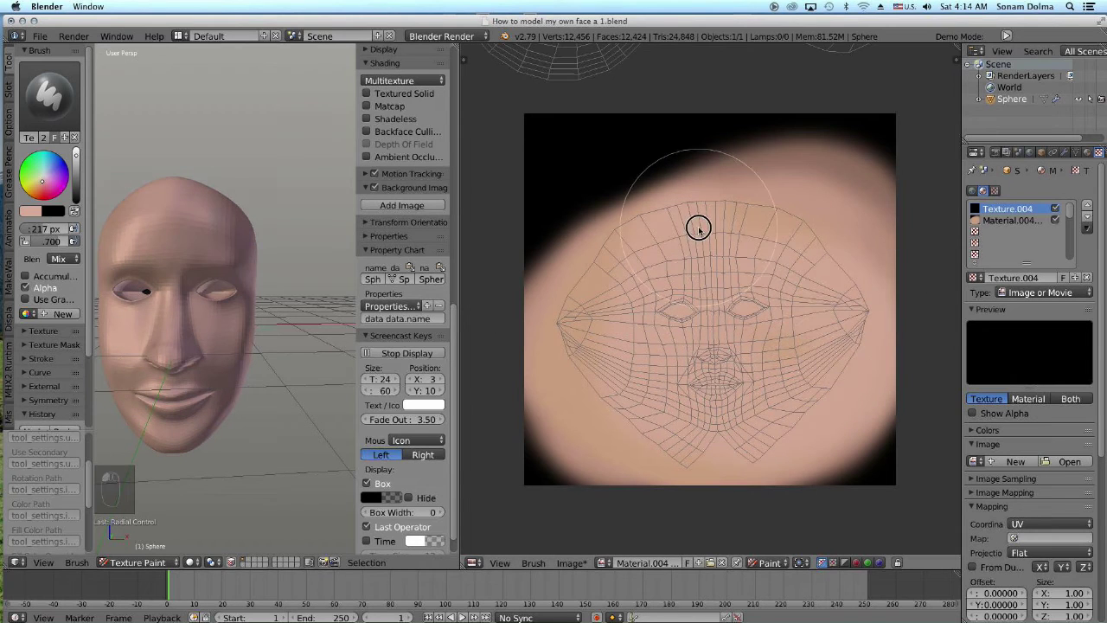
drag(696, 258, 763, 260)
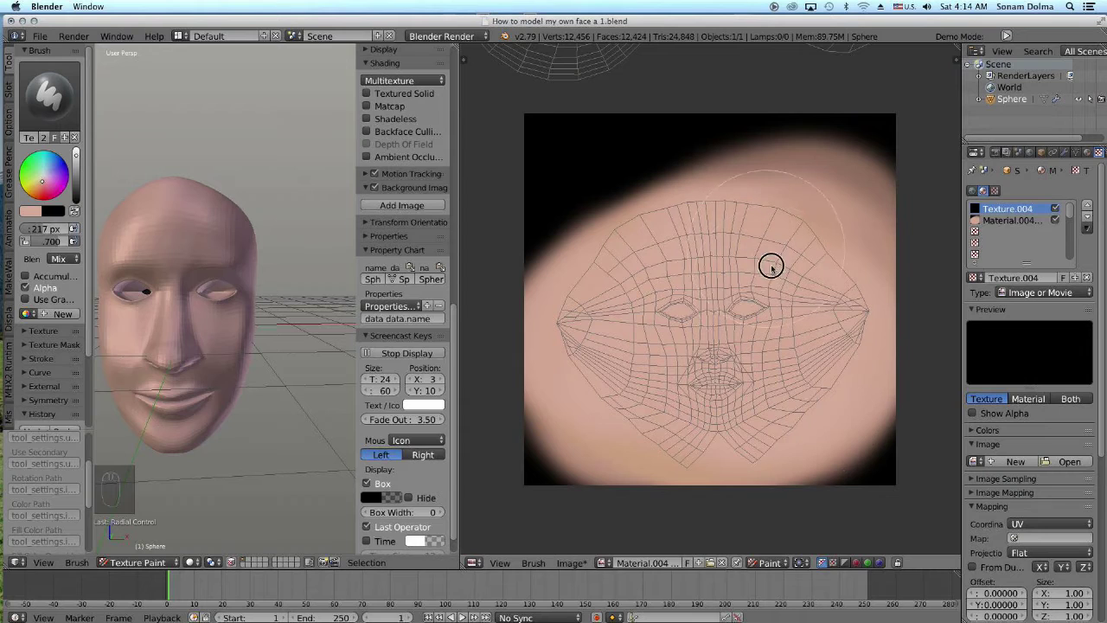
drag(651, 420, 801, 335)
drag(800, 339, 362, 176)
drag(363, 176, 362, 176)
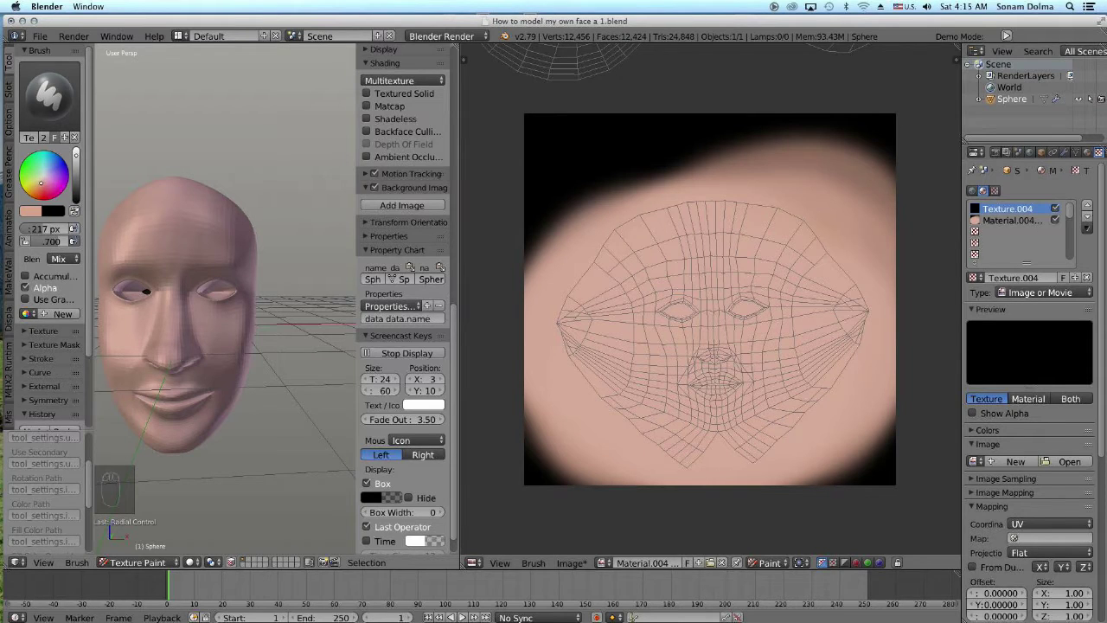
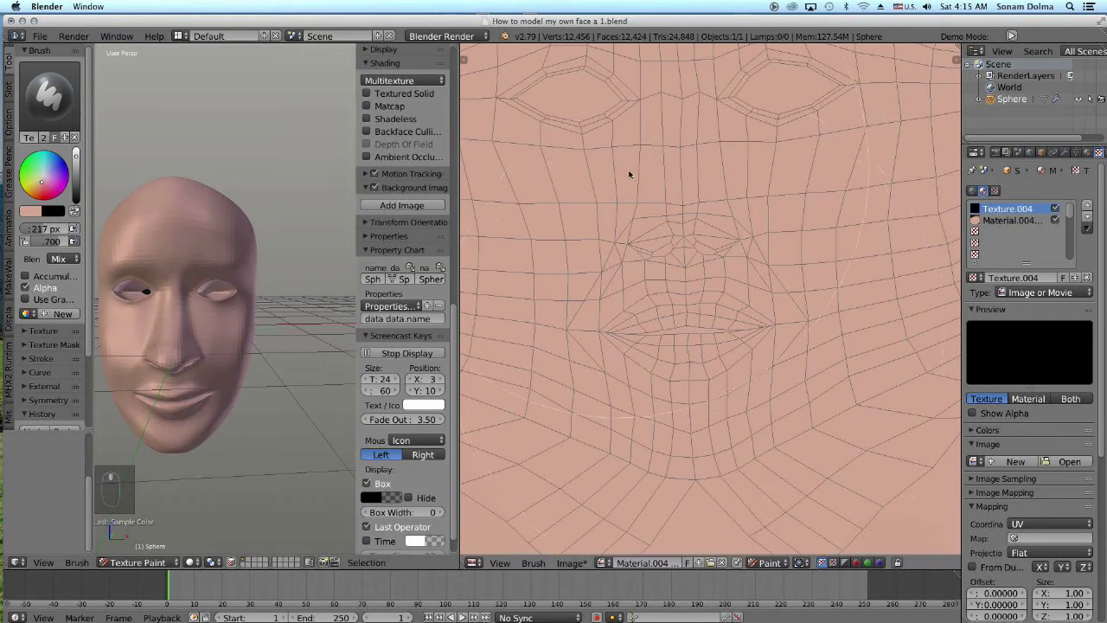
Shrink the brush radius and frame the whole face layout in the texture view
key(f)
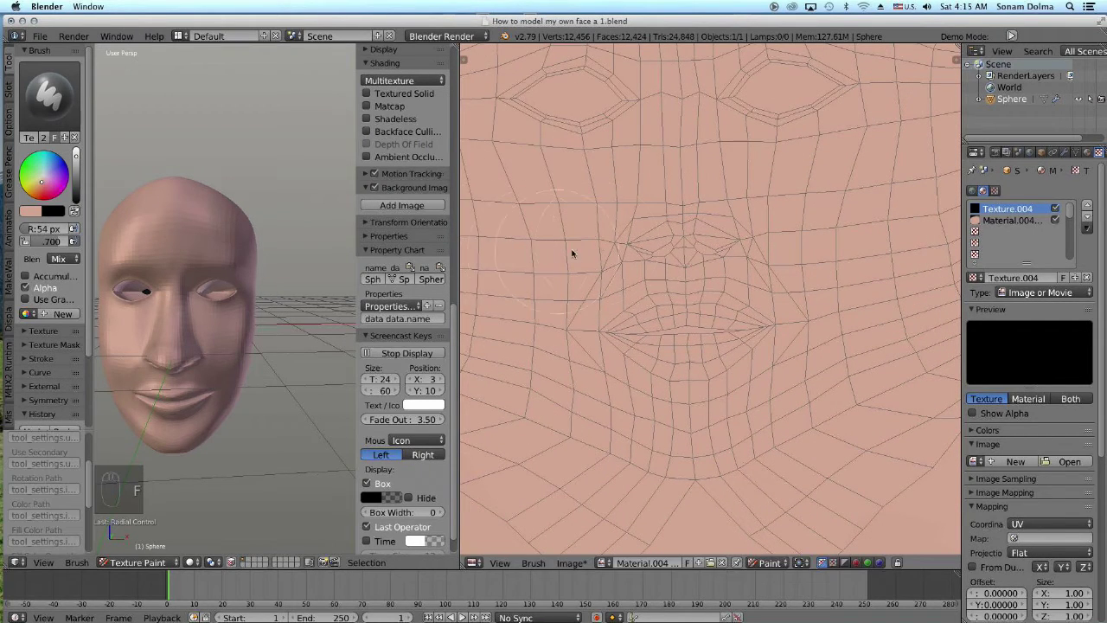
middle_click(621, 171)
key(s)
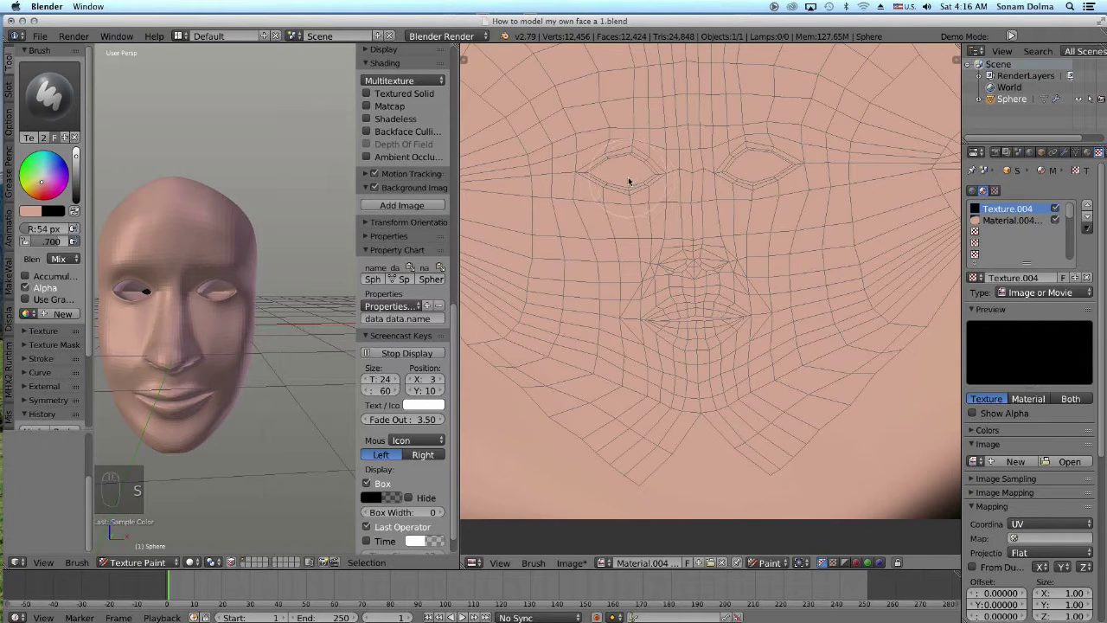
key(s)
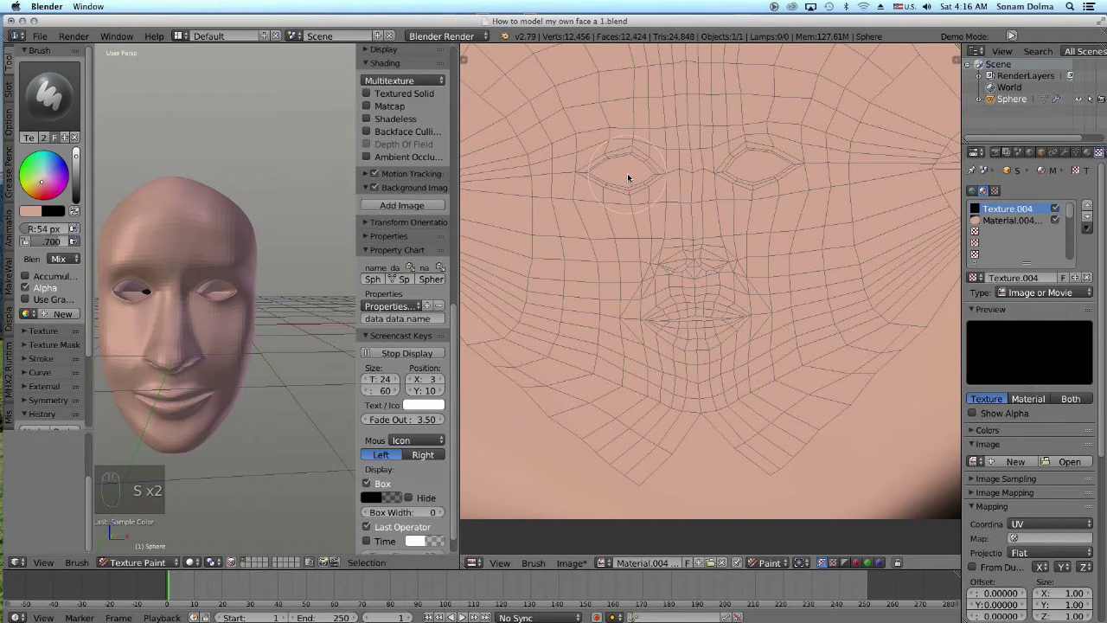
key(f)
drag(638, 181, 363, 176)
key(f)
drag(362, 175, 509, 218)
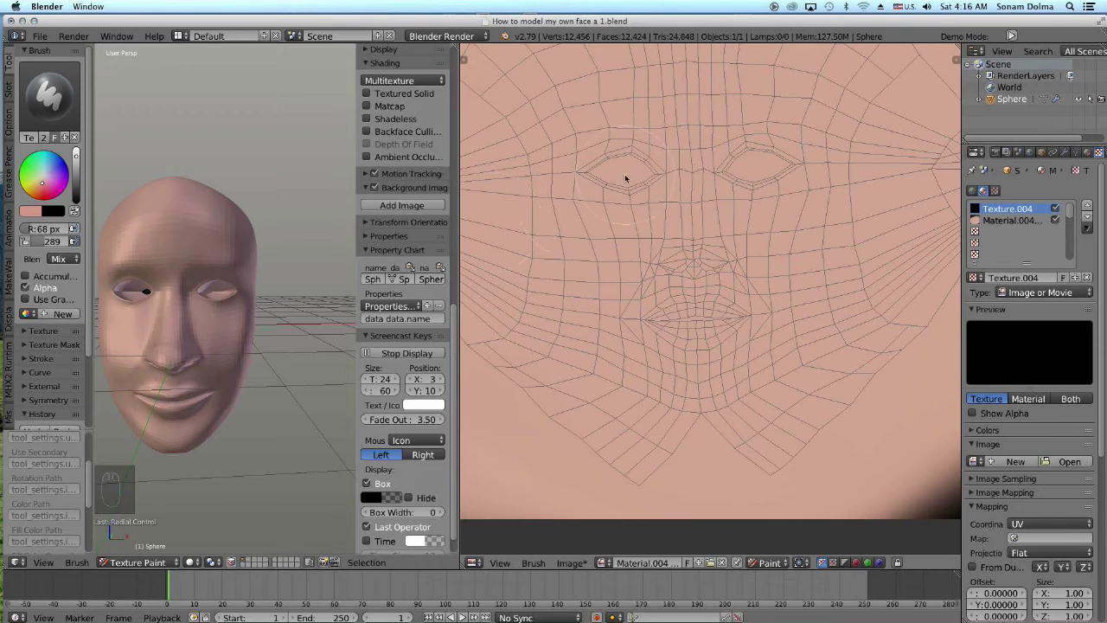
Paint pink blush onto both cheek areas of the face texture
drag(616, 179, 574, 281)
drag(580, 284, 679, 376)
drag(679, 377, 686, 369)
key(f)
drag(685, 368, 604, 347)
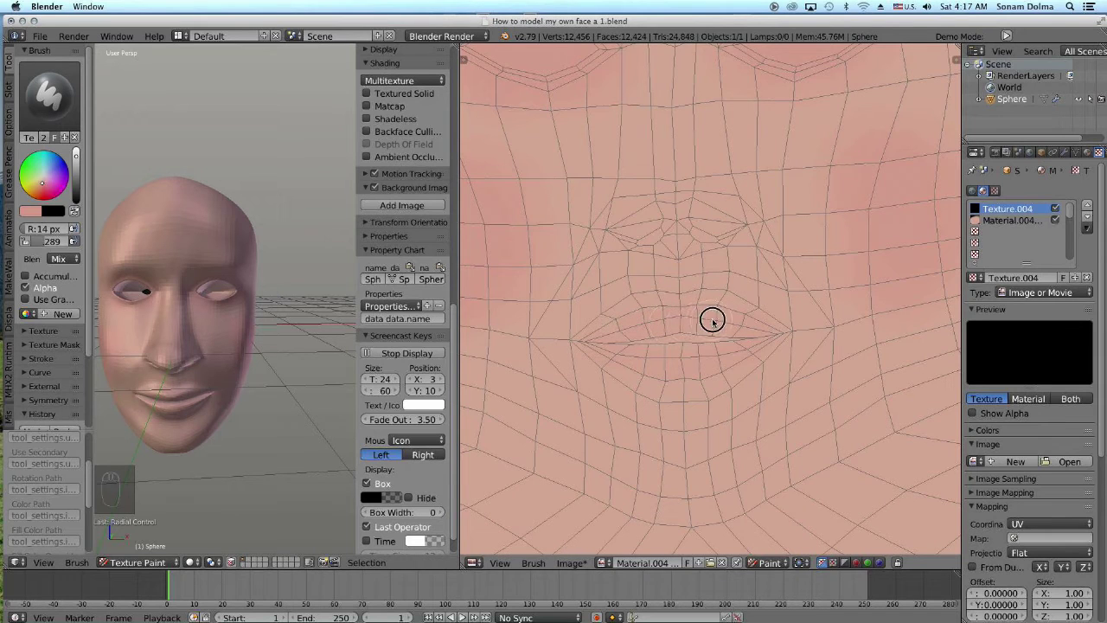
Paint pink strokes over the upper and lower lip islands
drag(680, 318, 719, 325)
drag(707, 329, 741, 344)
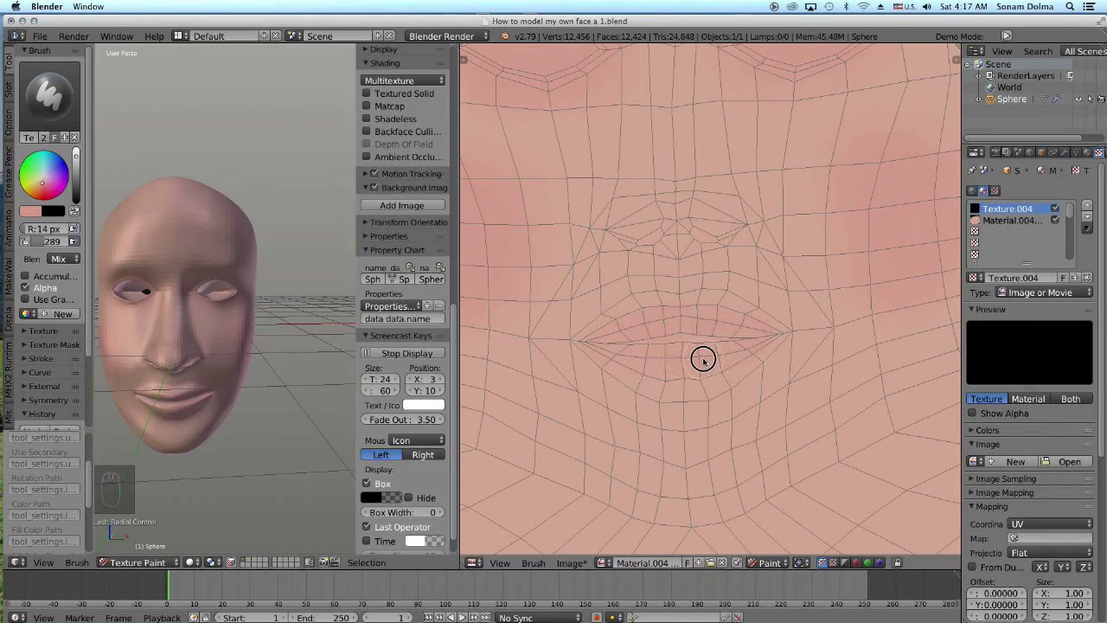
drag(677, 363, 680, 386)
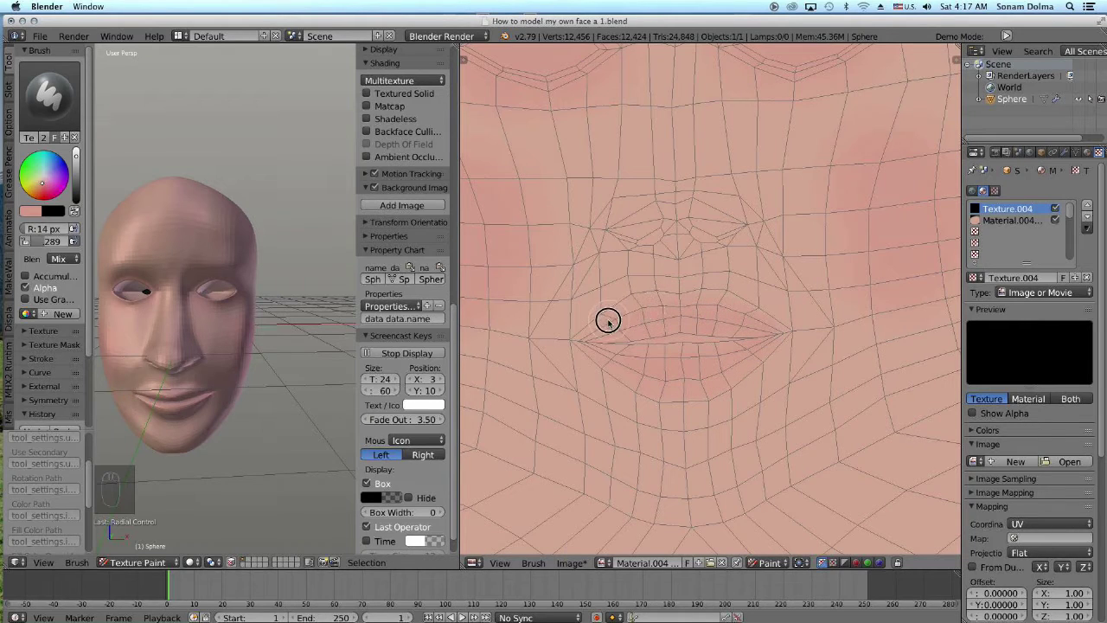
drag(609, 357, 704, 354)
drag(698, 366, 757, 352)
Deepen the pink across both lips and zoom out to view the whole face texture
drag(754, 353, 704, 314)
drag(704, 314, 655, 313)
drag(637, 318, 731, 319)
drag(746, 361, 676, 373)
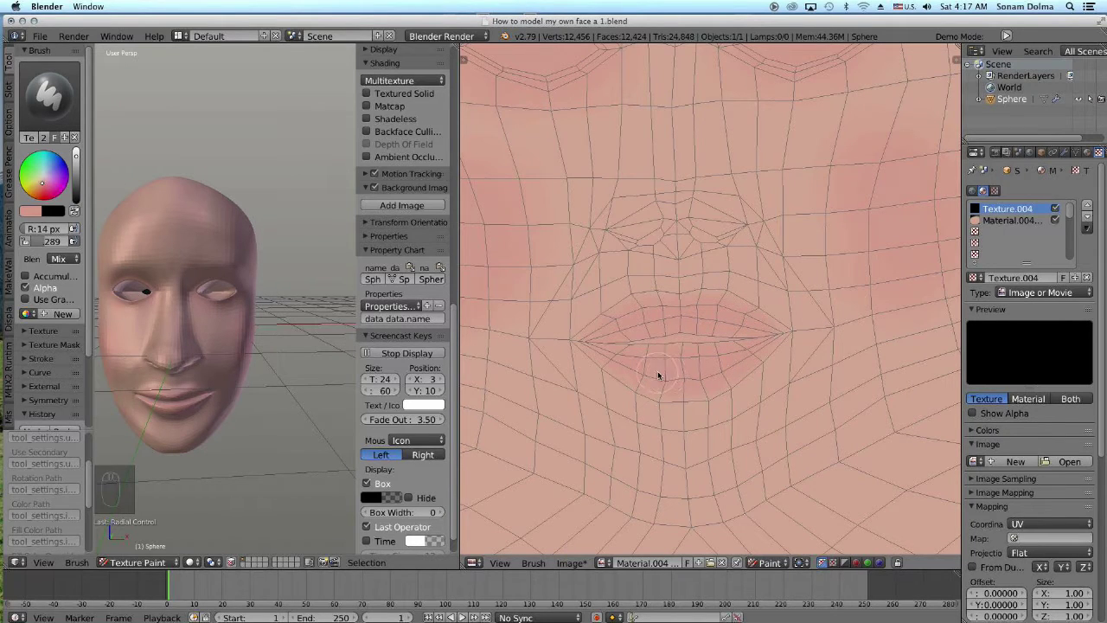
drag(660, 371, 685, 374)
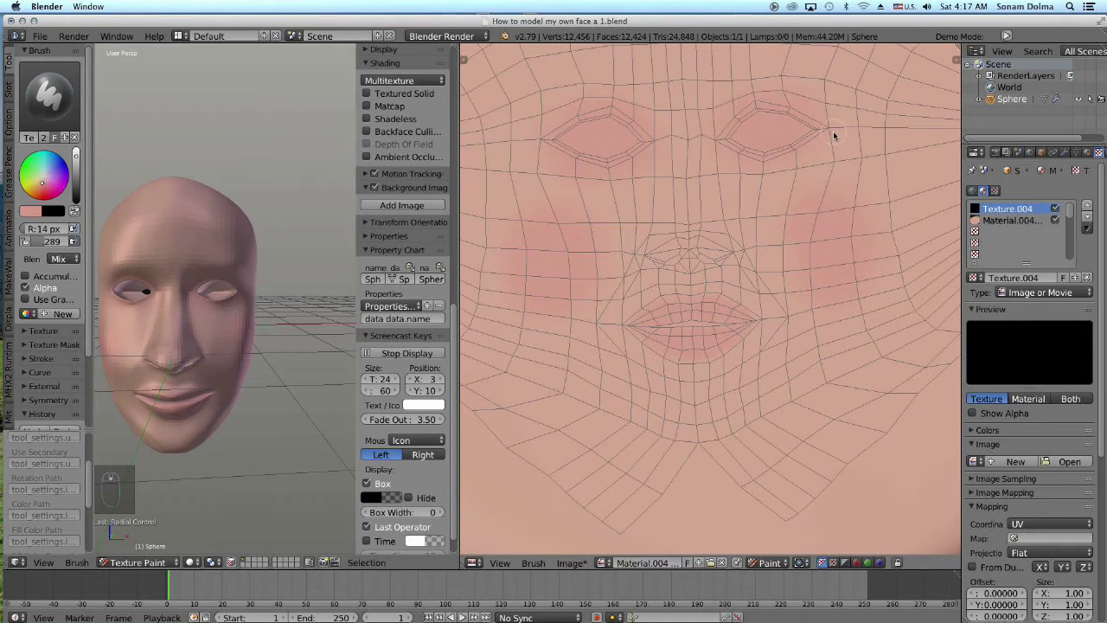
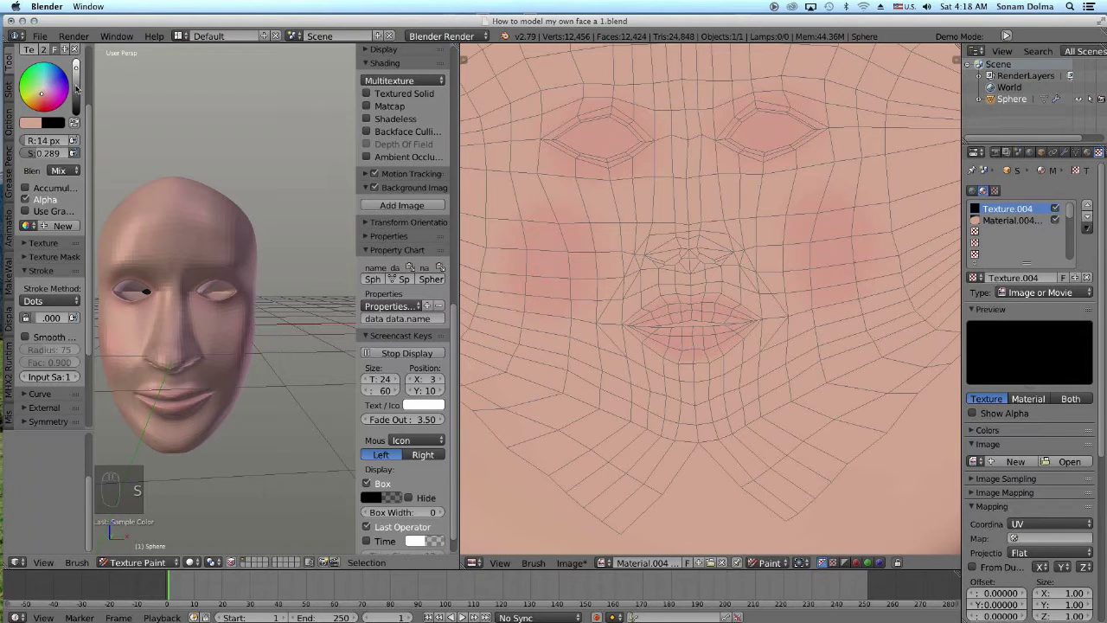
Enlarge the painting brush radius to 36 px for broader strokes
drag(75, 84, 553, 226)
key(f)
drag(553, 226, 804, 228)
key(s)
key(f)
Blend skin tone across the face texture with the larger brush
drag(713, 246, 532, 239)
drag(523, 226, 666, 196)
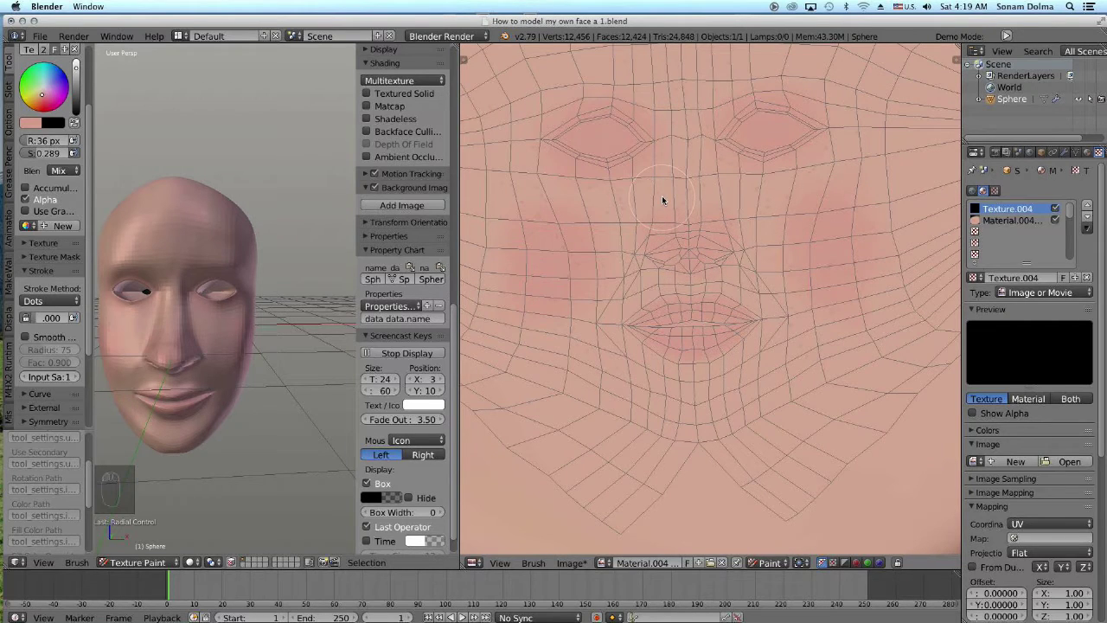
Blend and soften skin tone over the nose bridge and around the nose
key(s)
drag(660, 227, 659, 226)
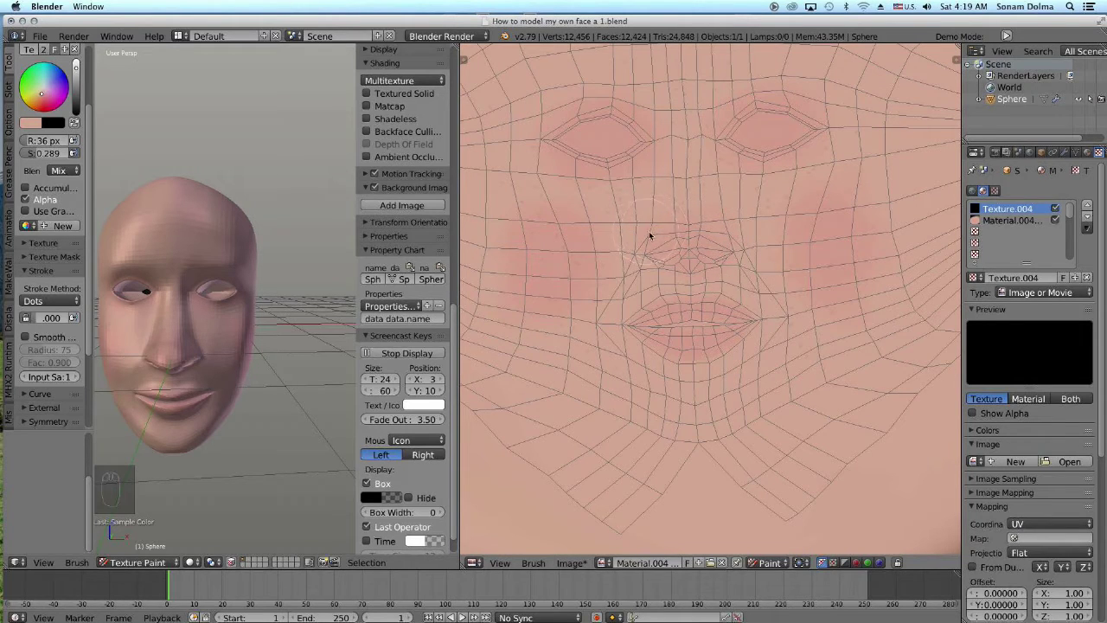
drag(586, 182, 819, 229)
drag(819, 228, 716, 356)
drag(727, 328, 717, 356)
drag(716, 355, 575, 570)
drag(575, 570, 643, 472)
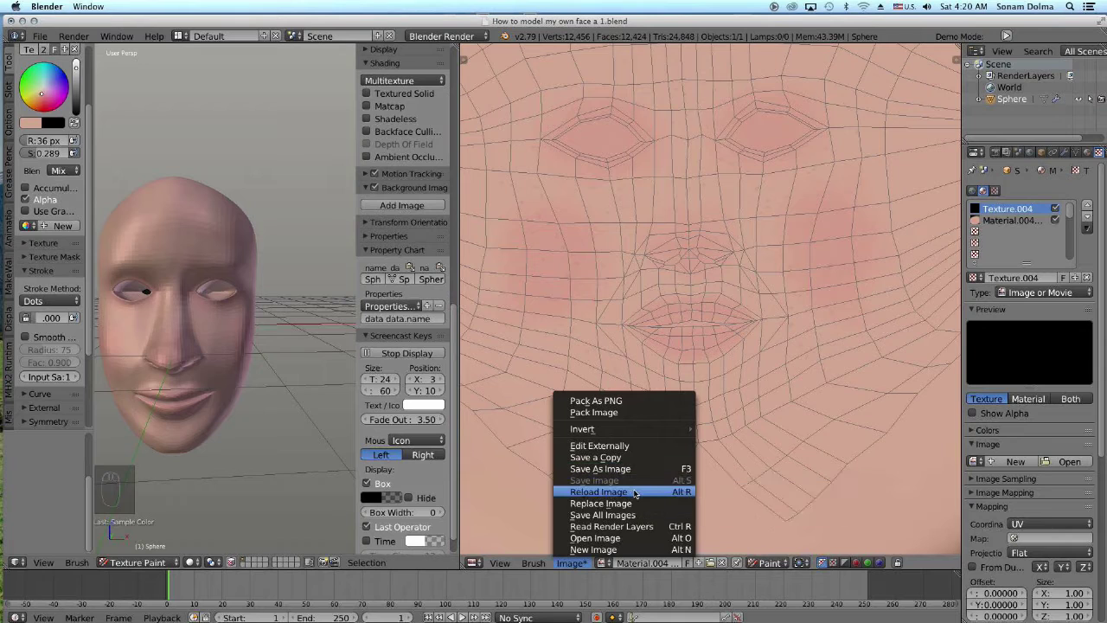
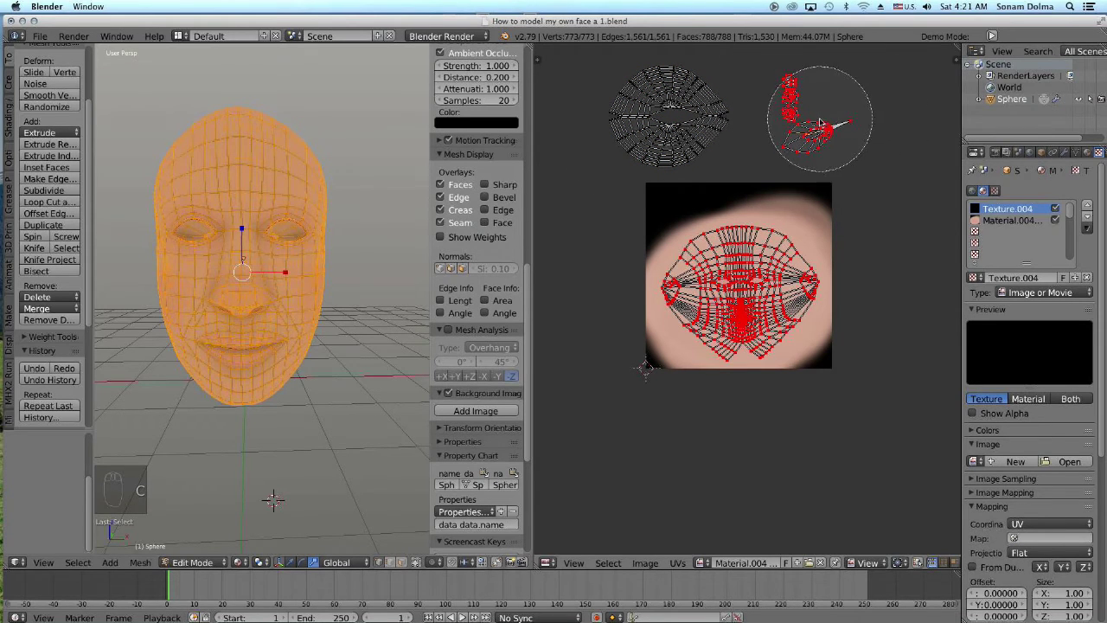
Move, rotate and shrink the eye island to sit near the top of the texture image
drag(825, 136, 766, 192)
key(g)
drag(766, 192, 856, 150)
key(r)
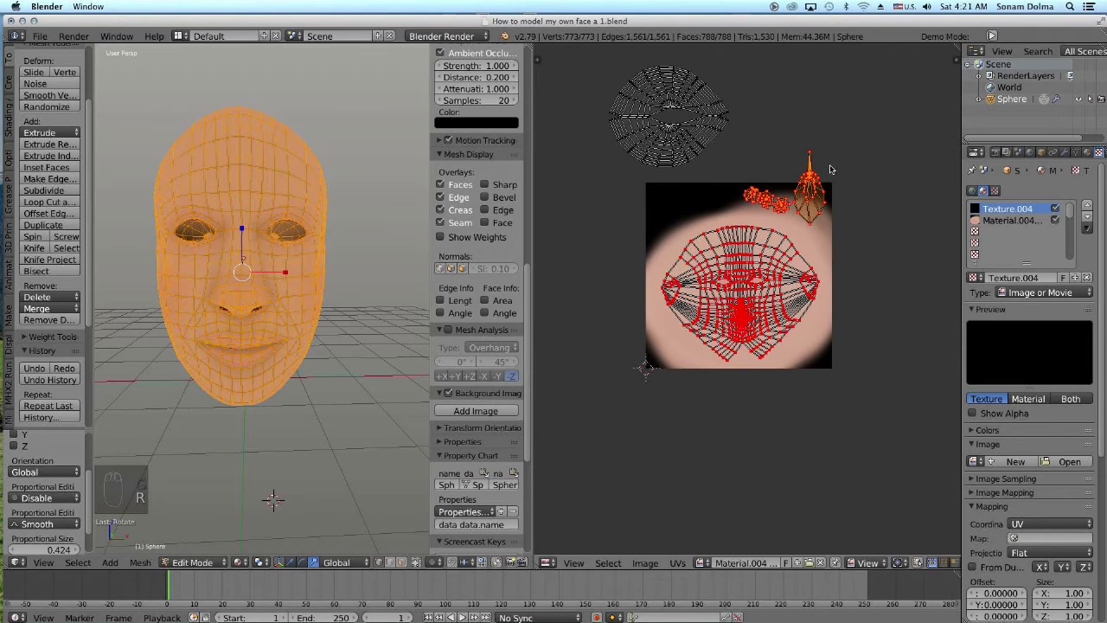
key(g)
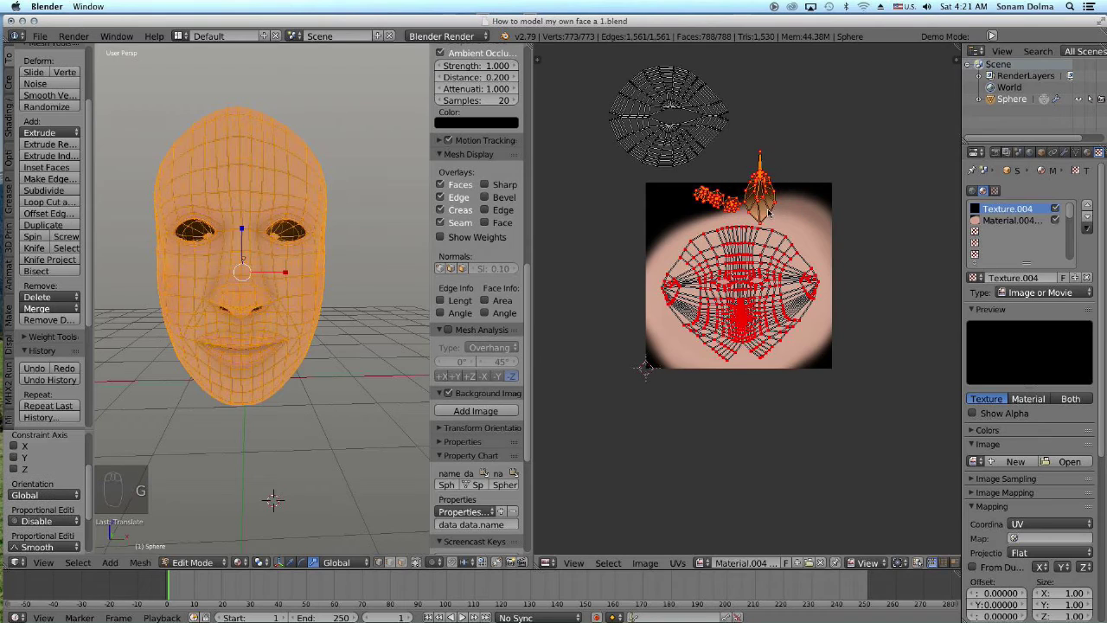
drag(768, 217, 770, 199)
key(c)
drag(810, 199, 775, 274)
key(r)
drag(767, 270, 763, 193)
key(f)
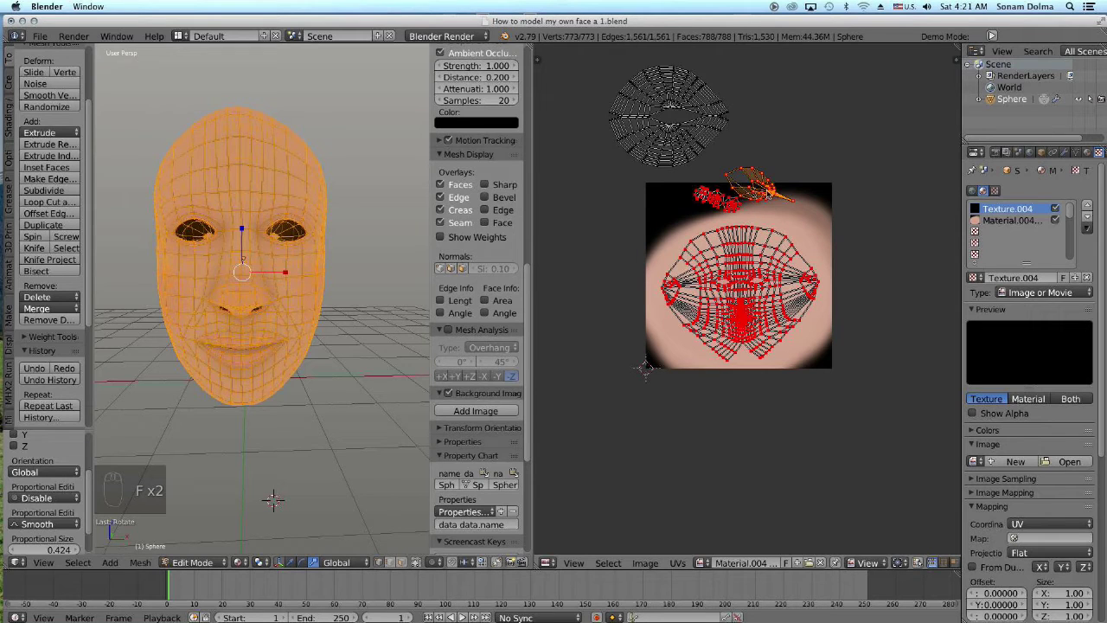
Place the small eye islands at the top-left corner of the texture image
key(g)
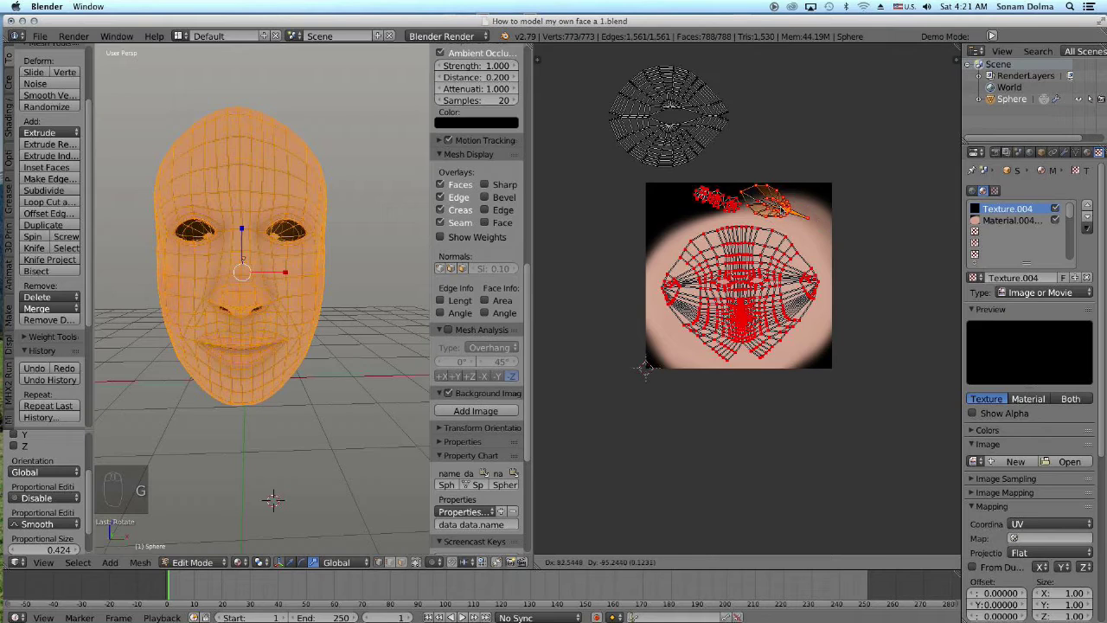
drag(780, 213, 781, 197)
key(c)
right_click(786, 196)
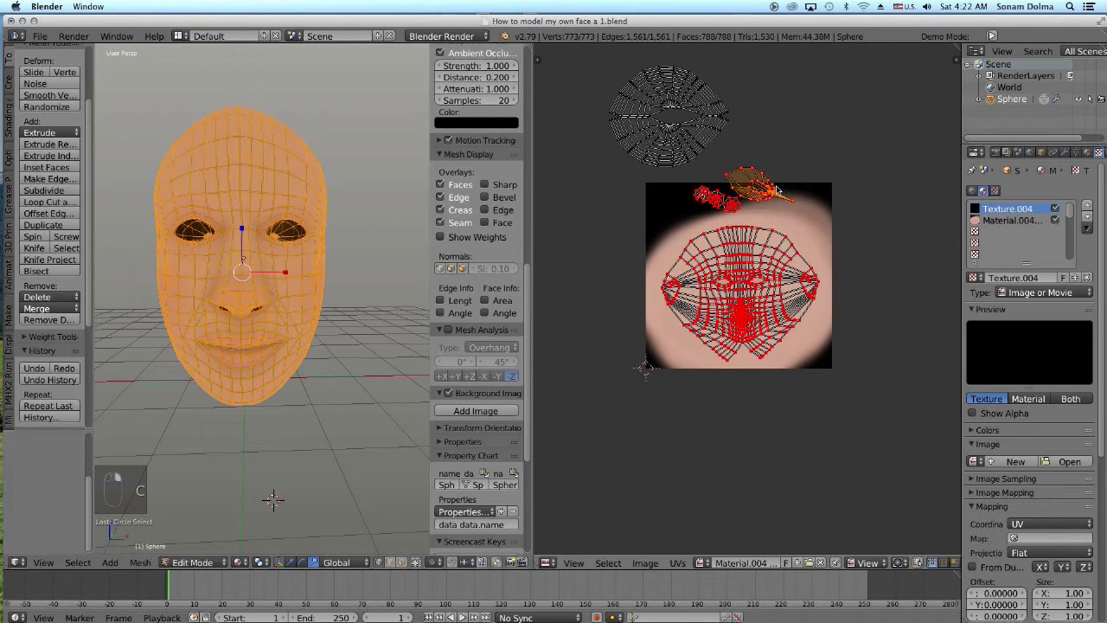
key(g)
drag(776, 192, 815, 215)
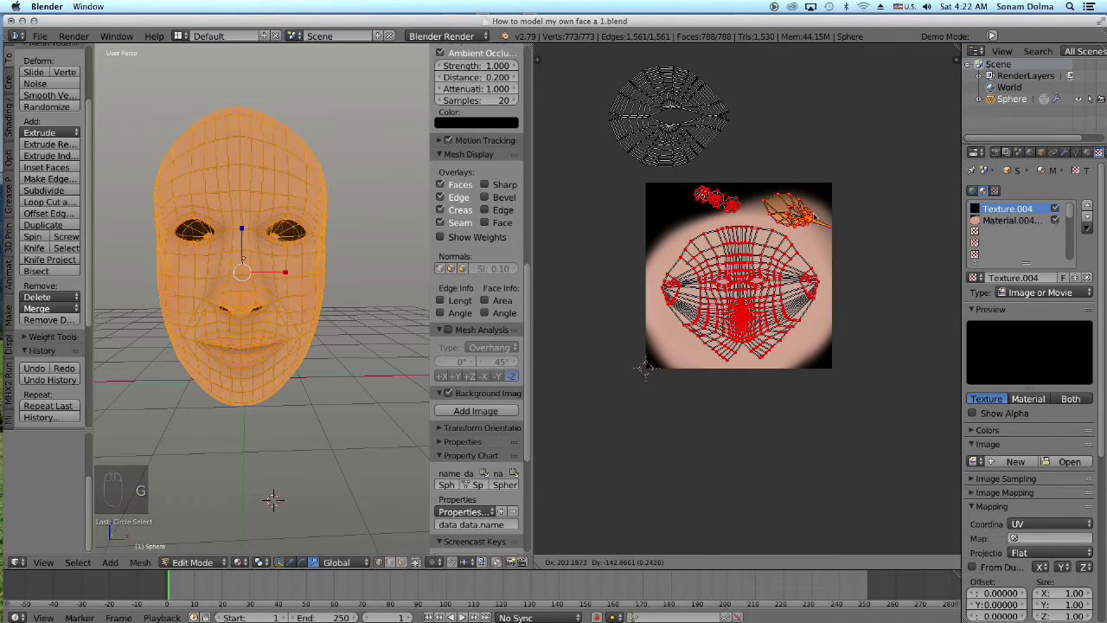
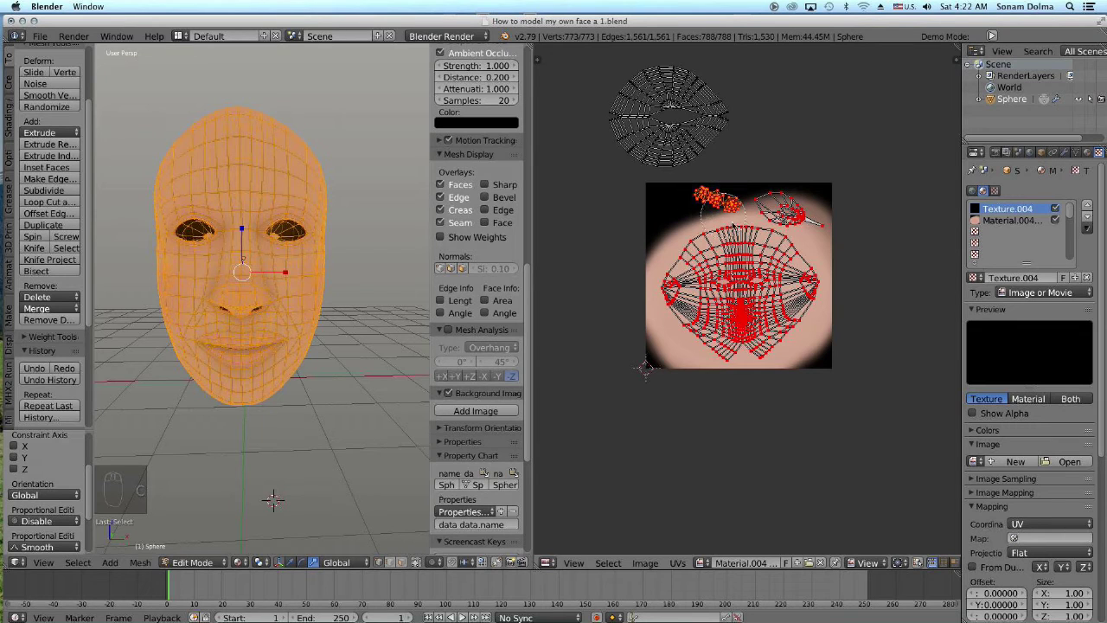
key(r)
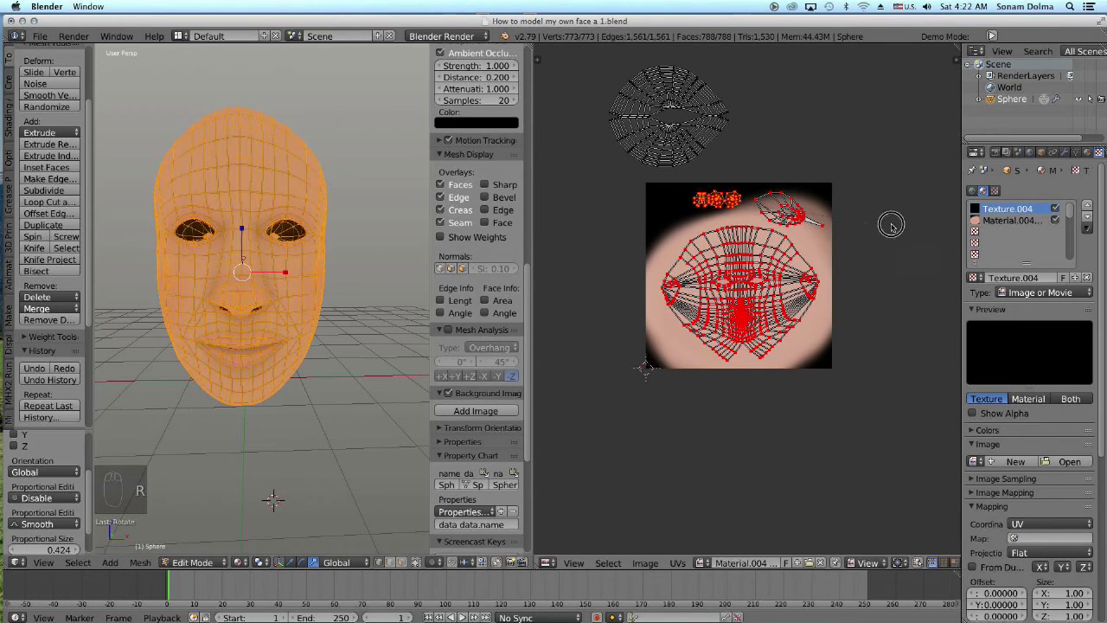
key(g)
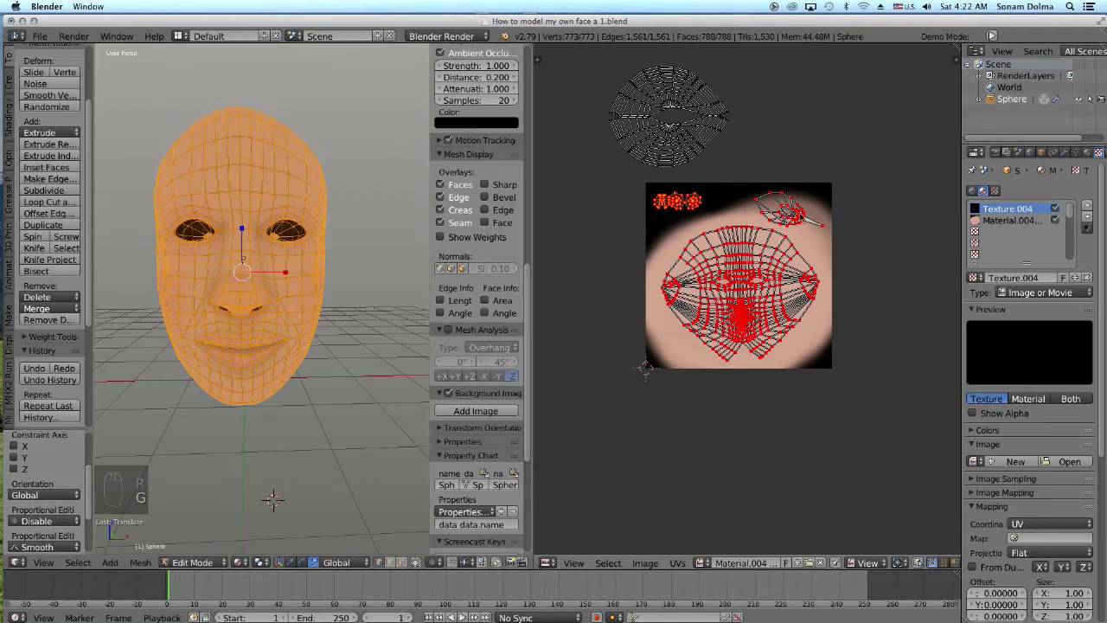
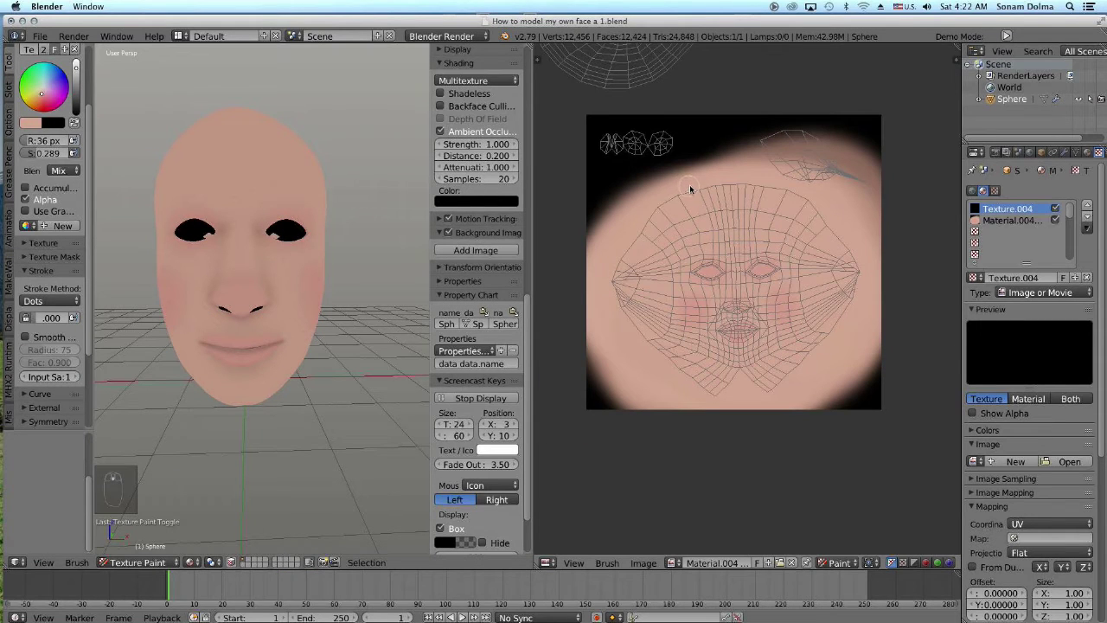
Raise brush size and strength, cover the dark eye holes with skin tone, then pick pink
key(s)
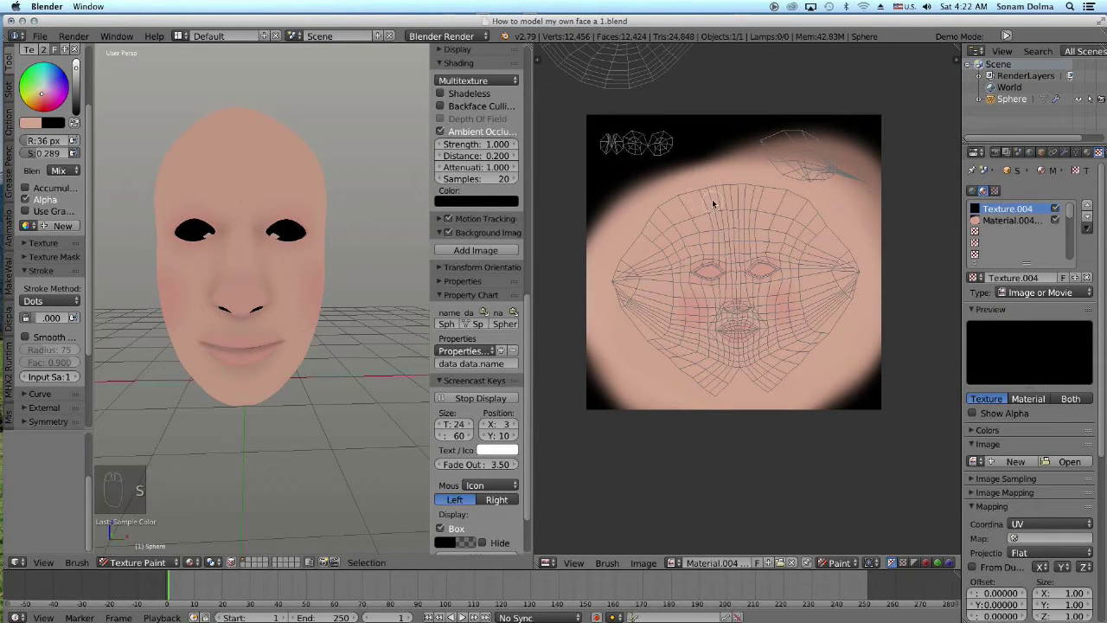
key(f)
drag(746, 198, 825, 157)
drag(860, 179, 607, 142)
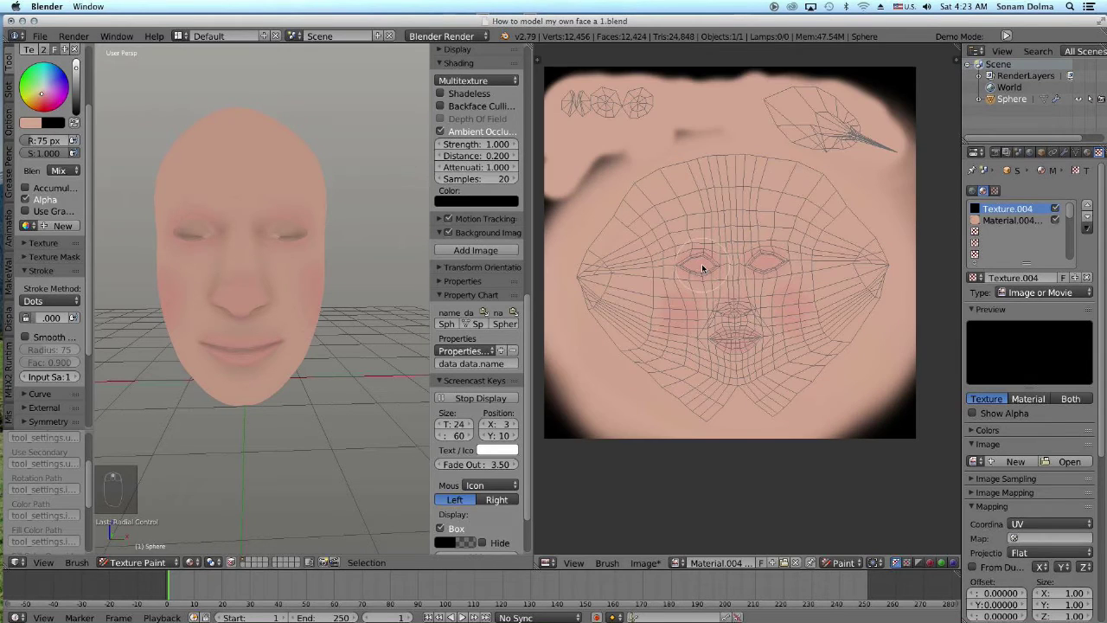
key(s)
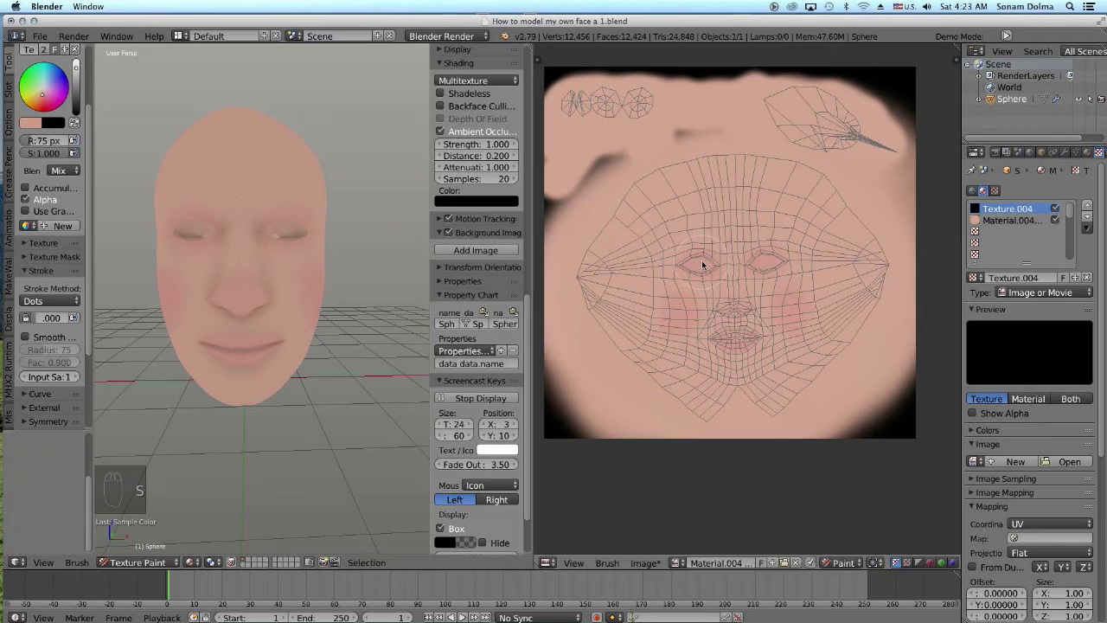
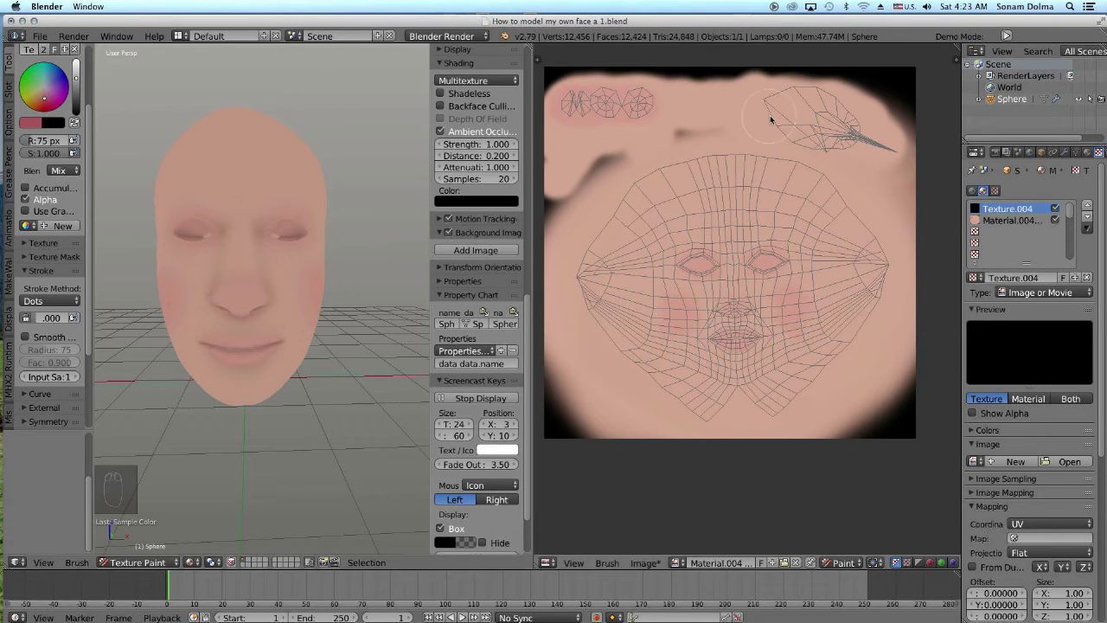
Fill the leaf-shaped island with deep pink and paint over the small eye islands
drag(771, 105, 826, 149)
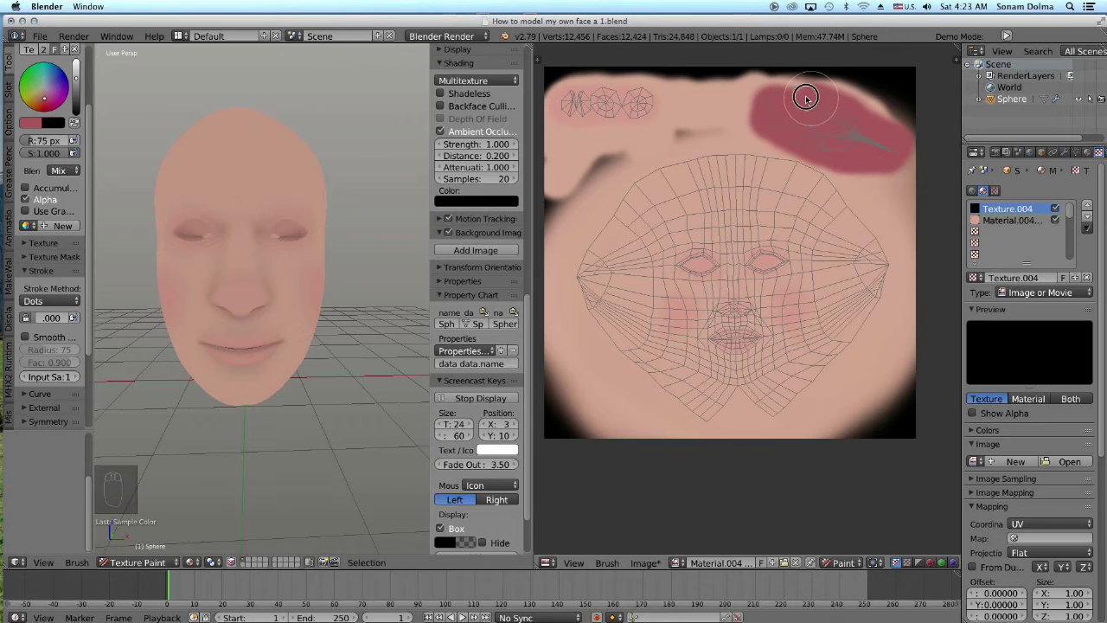
drag(859, 132, 624, 119)
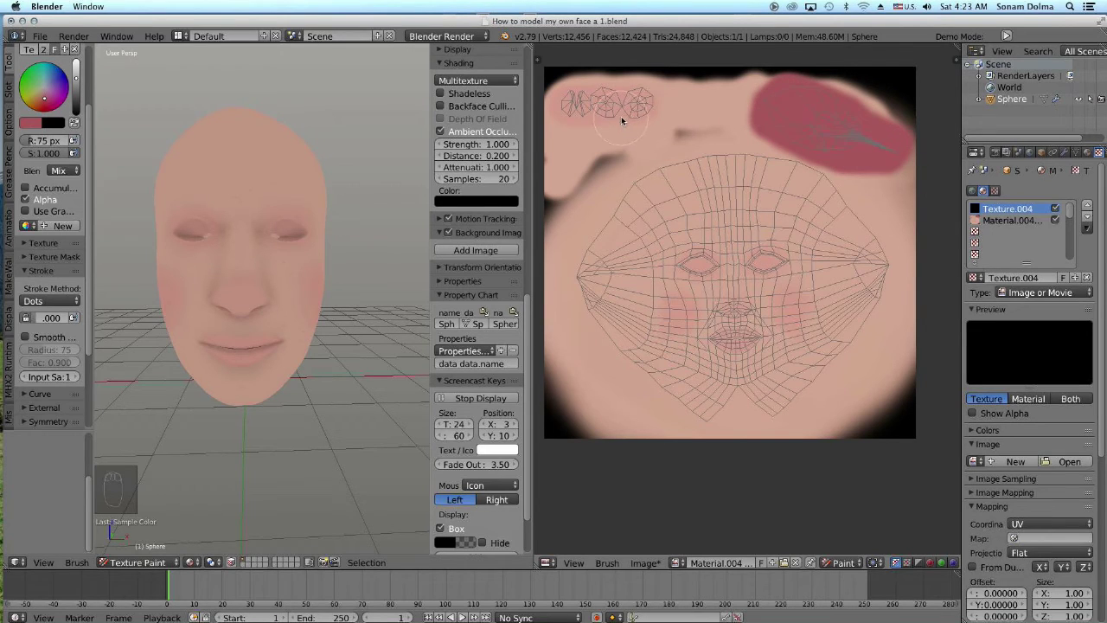
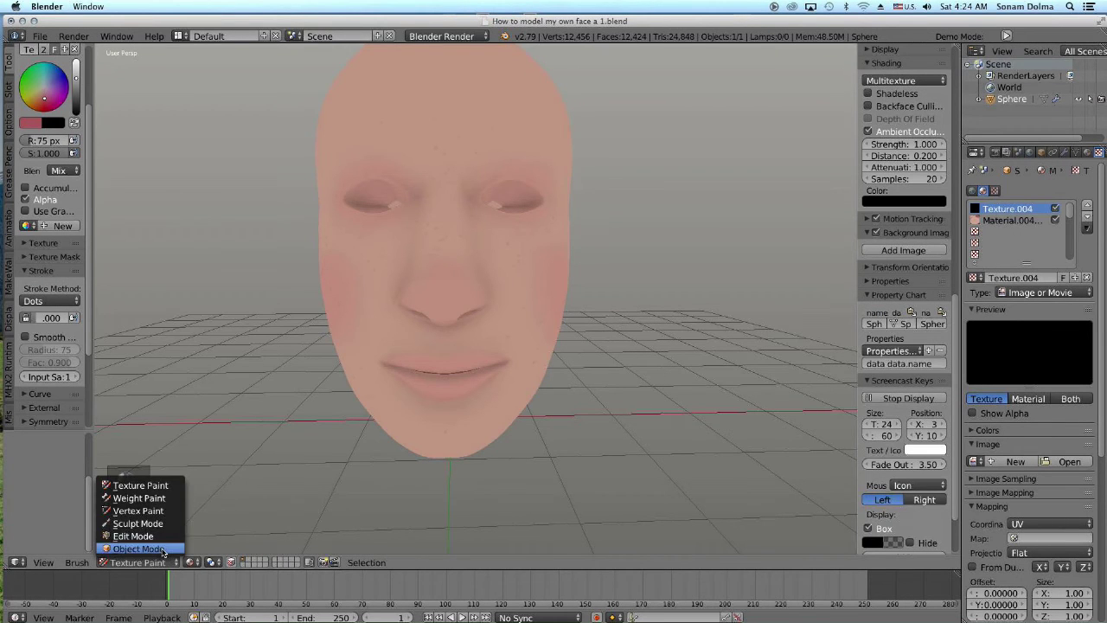
Zoom in on the finished textured face showing skin tone, pink cheeks and lips
drag(162, 554, 619, 318)
drag(619, 318, 563, 345)
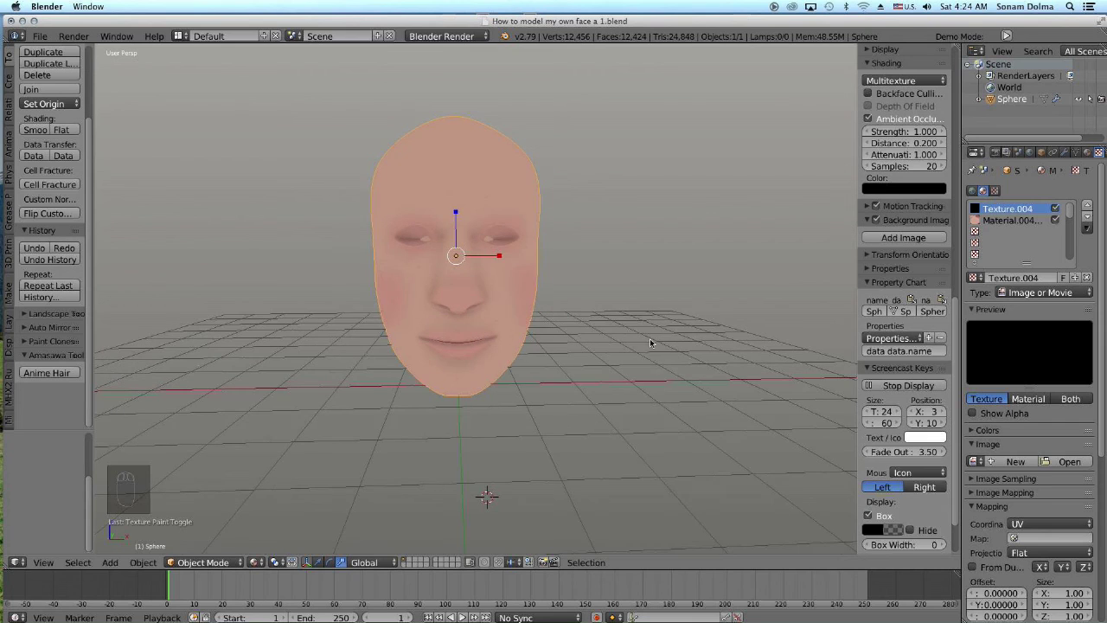
drag(631, 338, 591, 349)
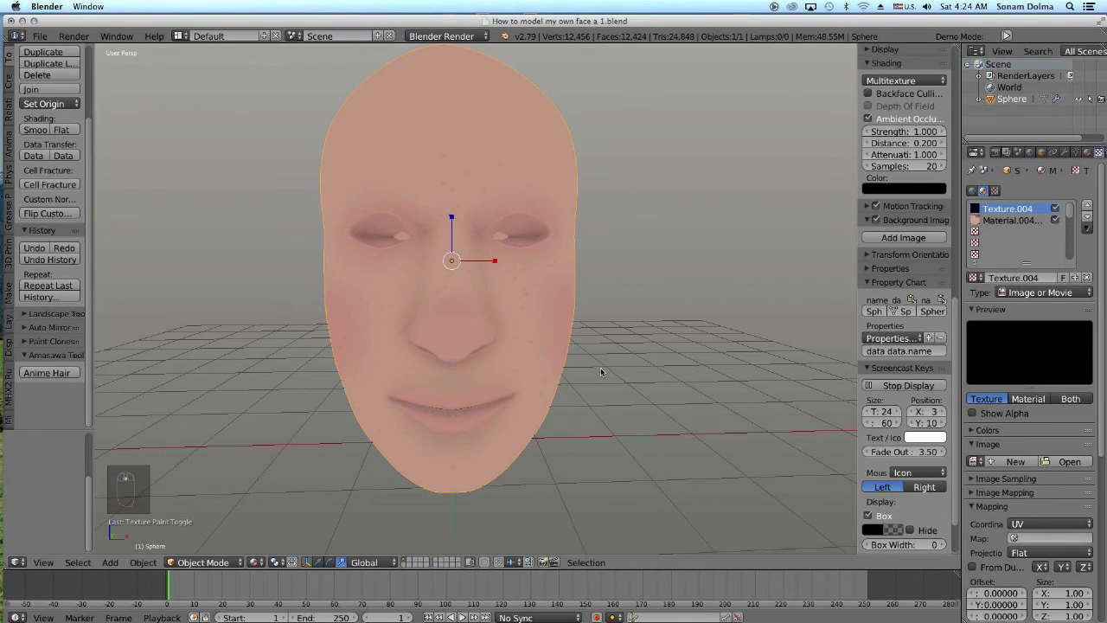